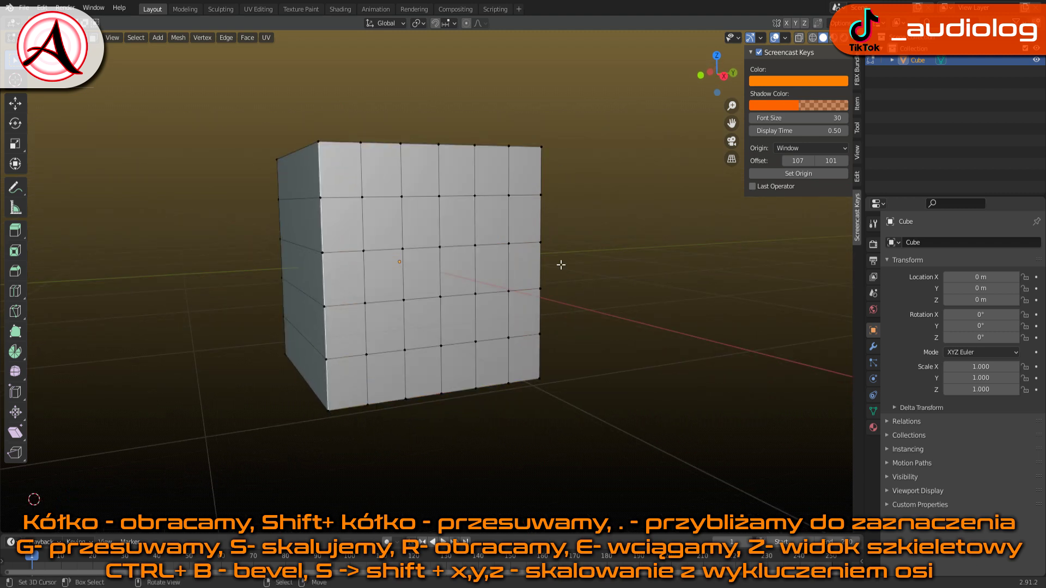
- Select the cube's geometry, attempt a vertex move and undo it to keep the shape
key(a)
key(a)
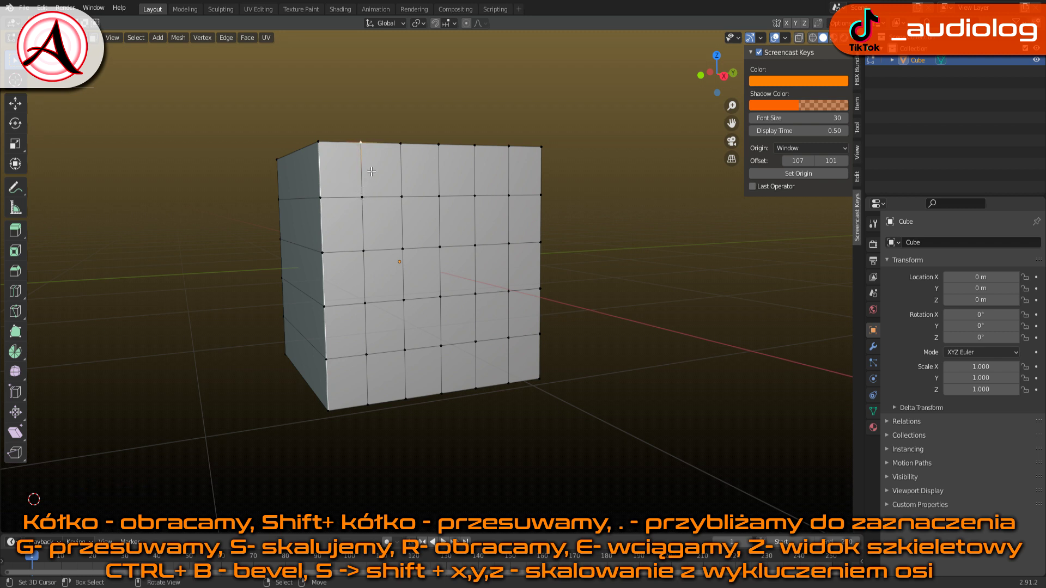
key(g)
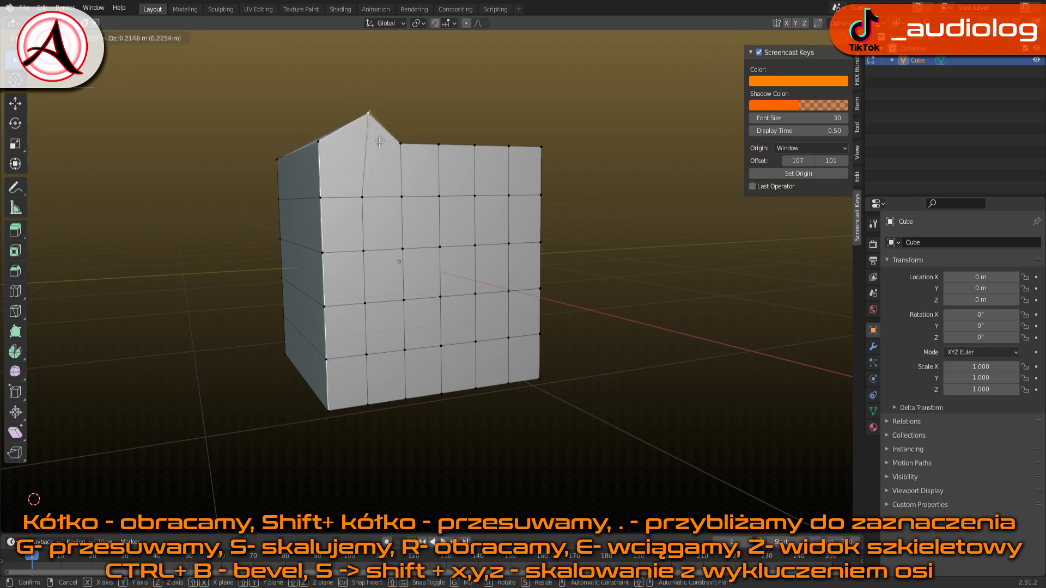
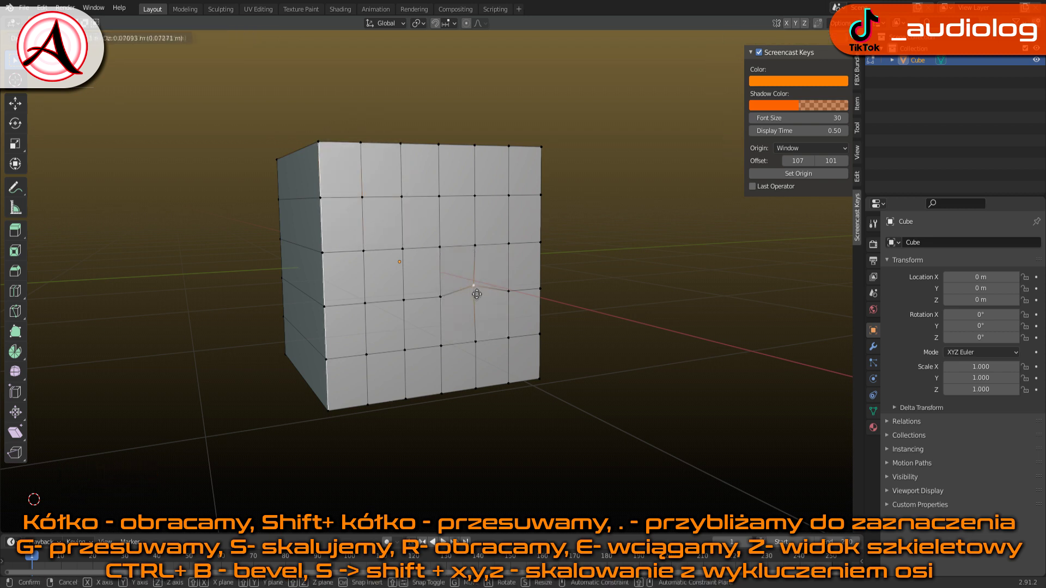
key(ctrl+z)
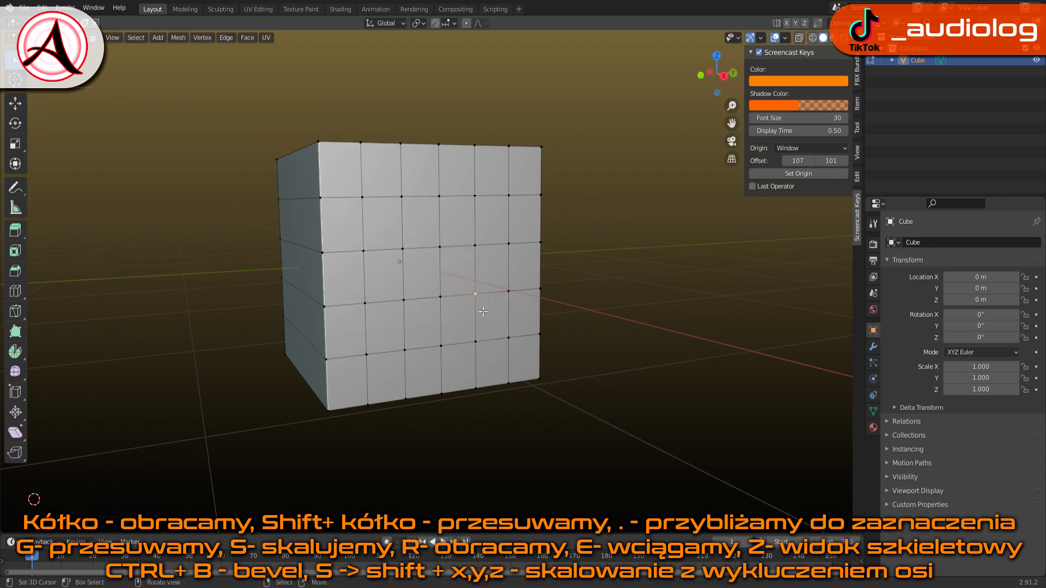
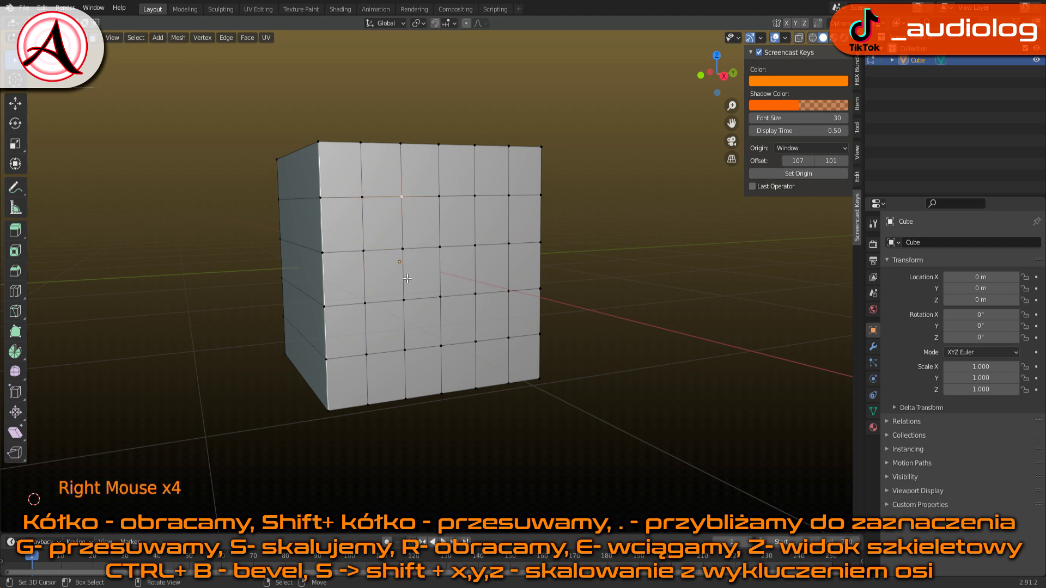
- In face-select mode, pick two front faces and extrude them inward as eye holes
key(3)
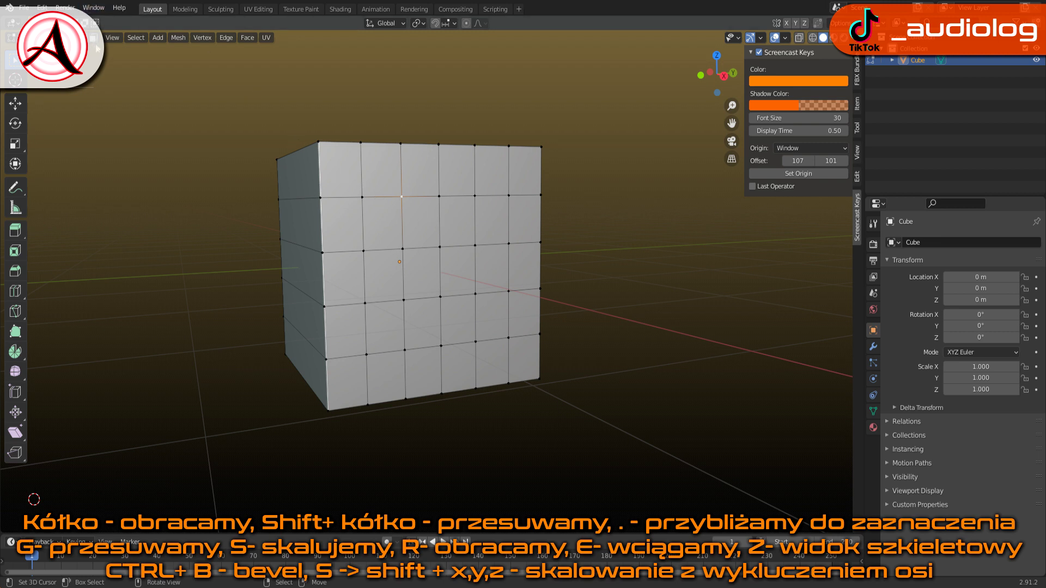
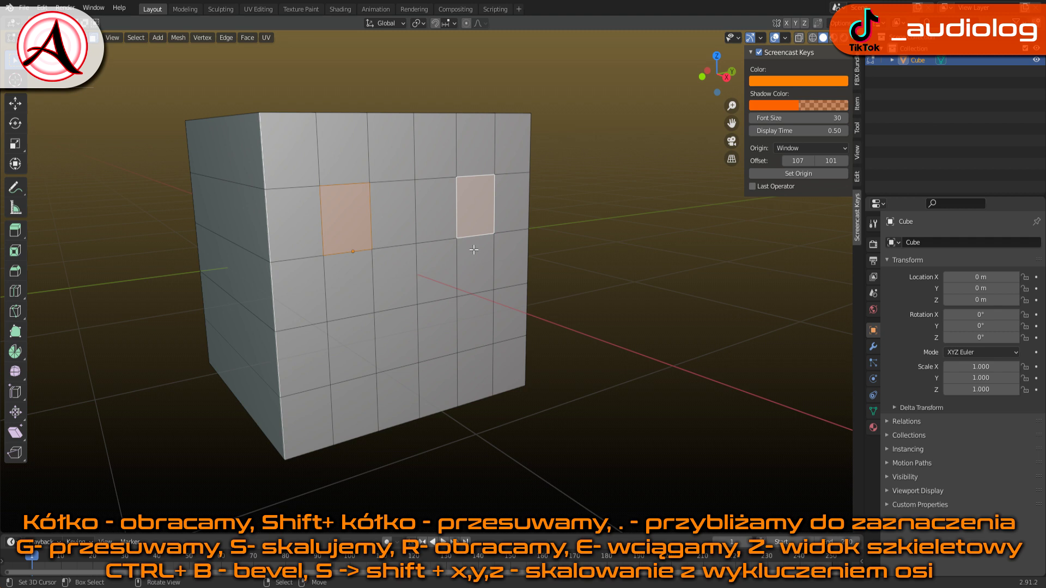
key(e)
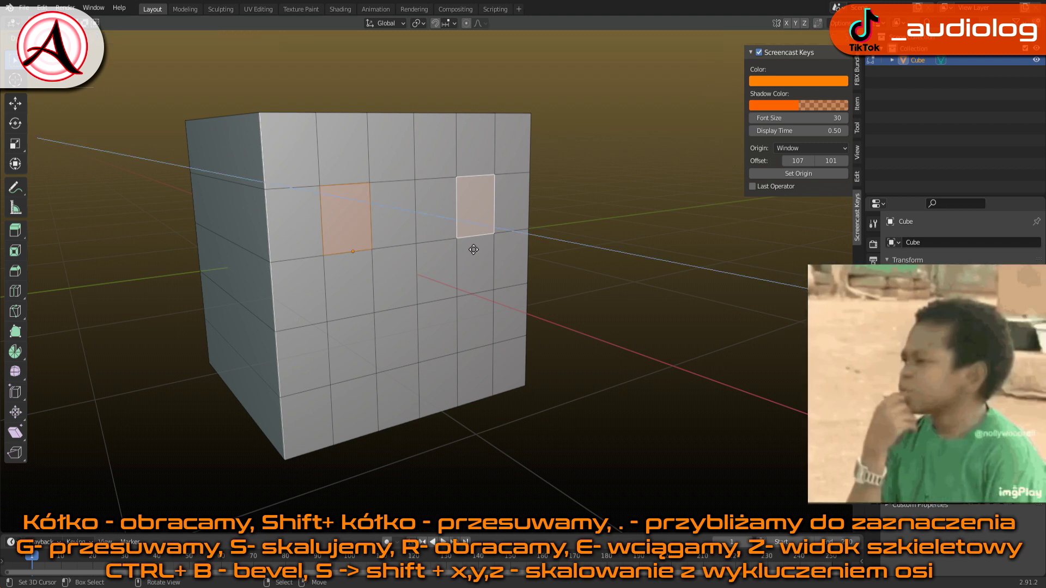
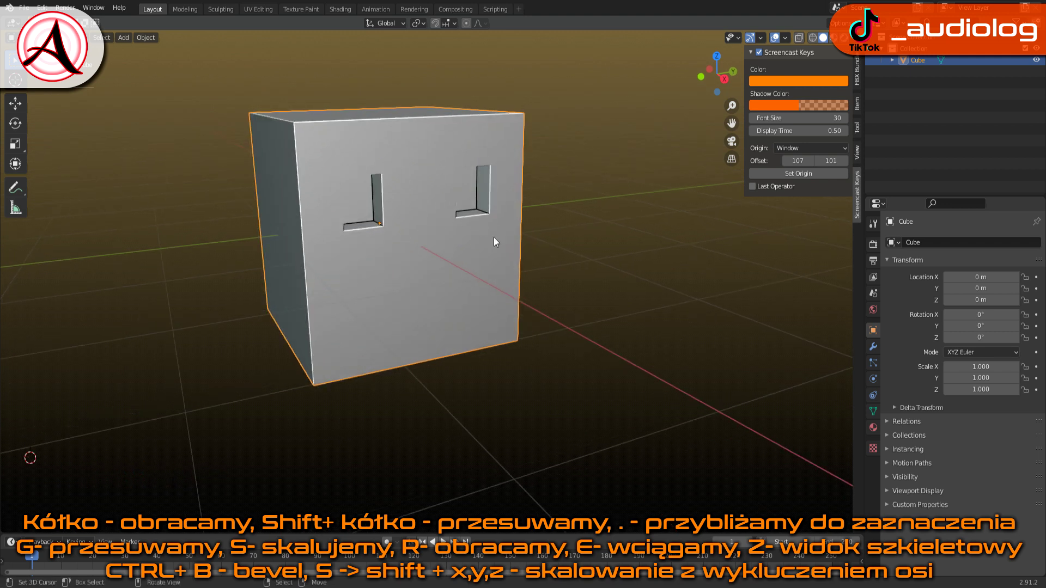
middle_click(477, 203)
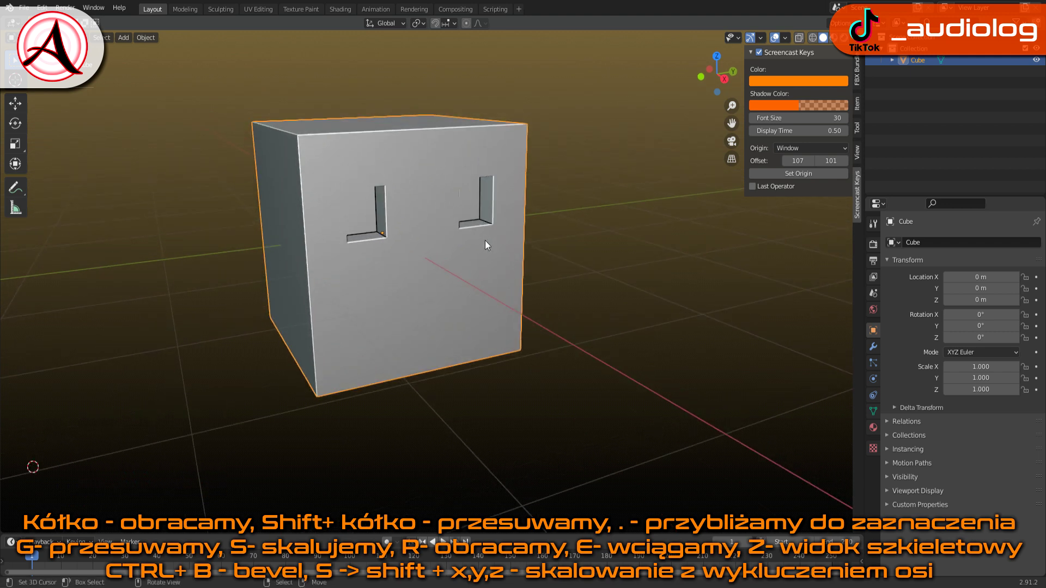
key(g)
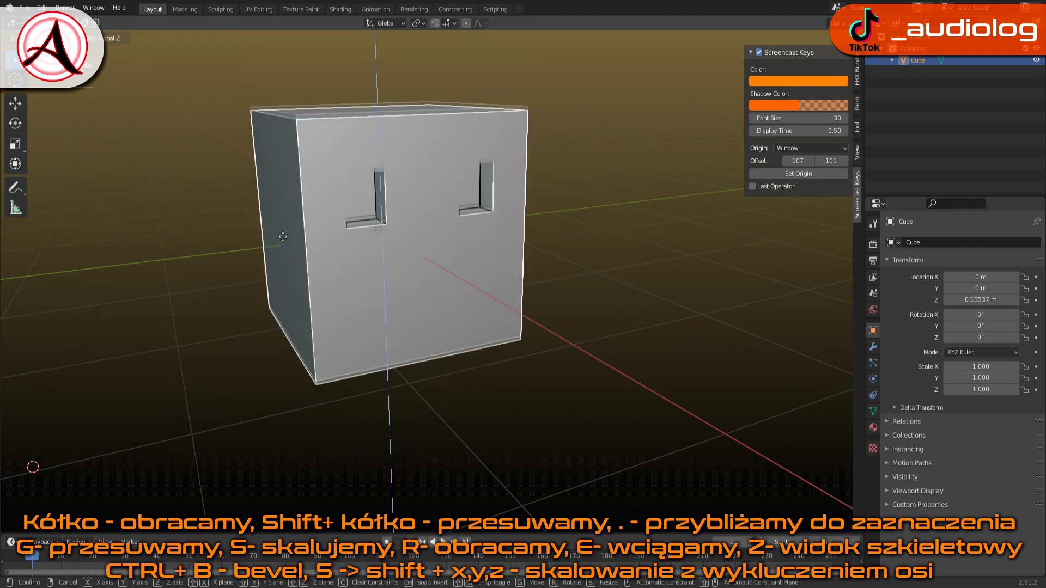
middle_click(445, 156)
middle_click(446, 159)
scroll(down, 3)
middle_click(443, 195)
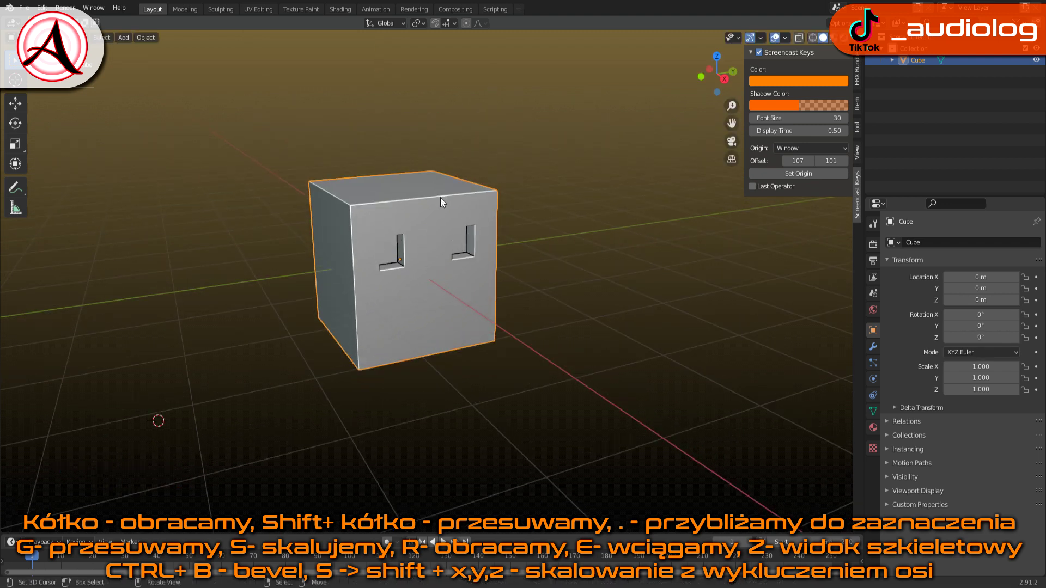
scroll(up, 3)
key(s)
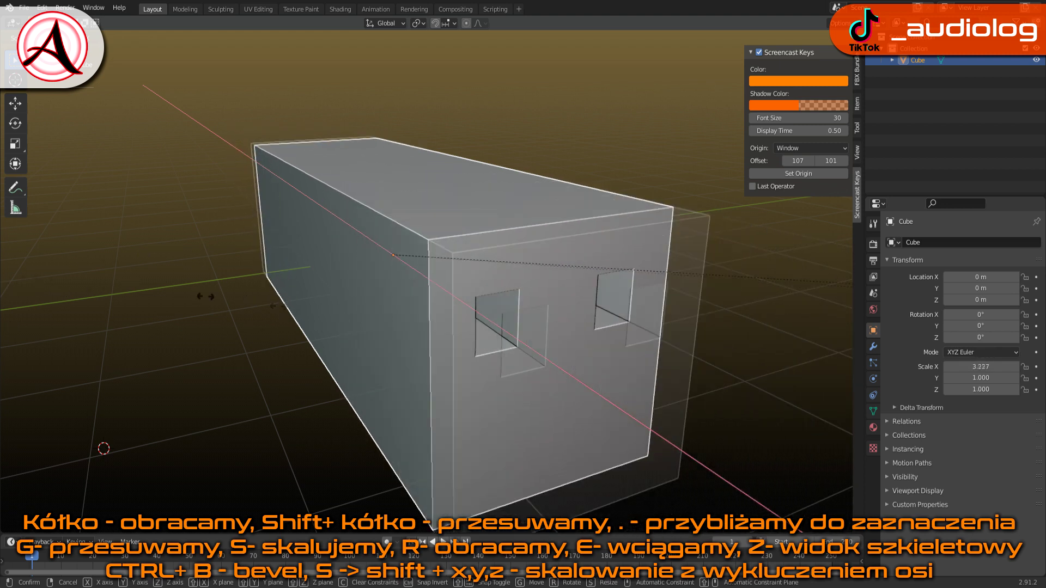
scroll(down, 3)
middle_click(615, 290)
key(s)
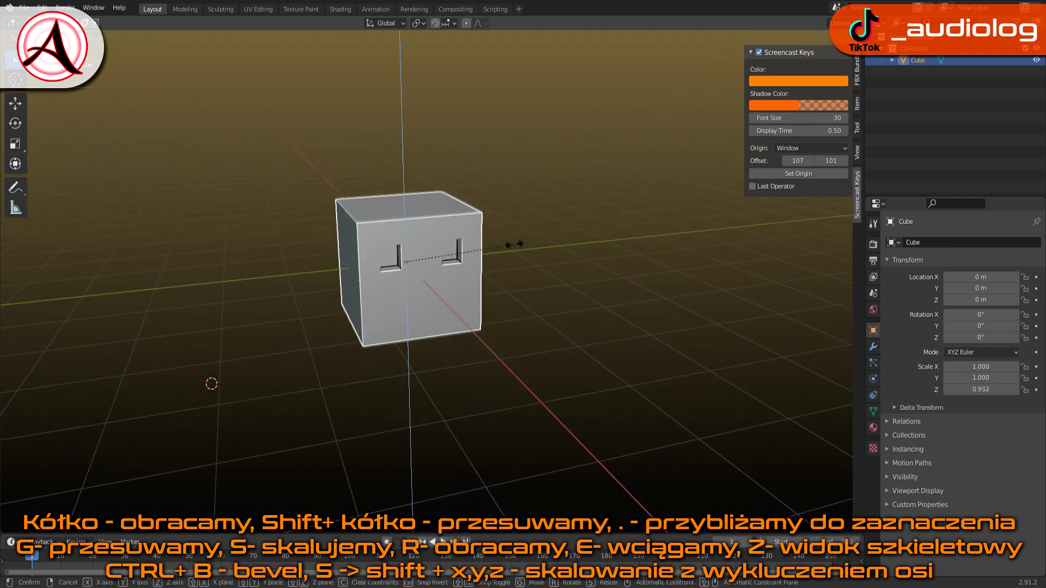
middle_click(447, 256)
scroll(up, 3)
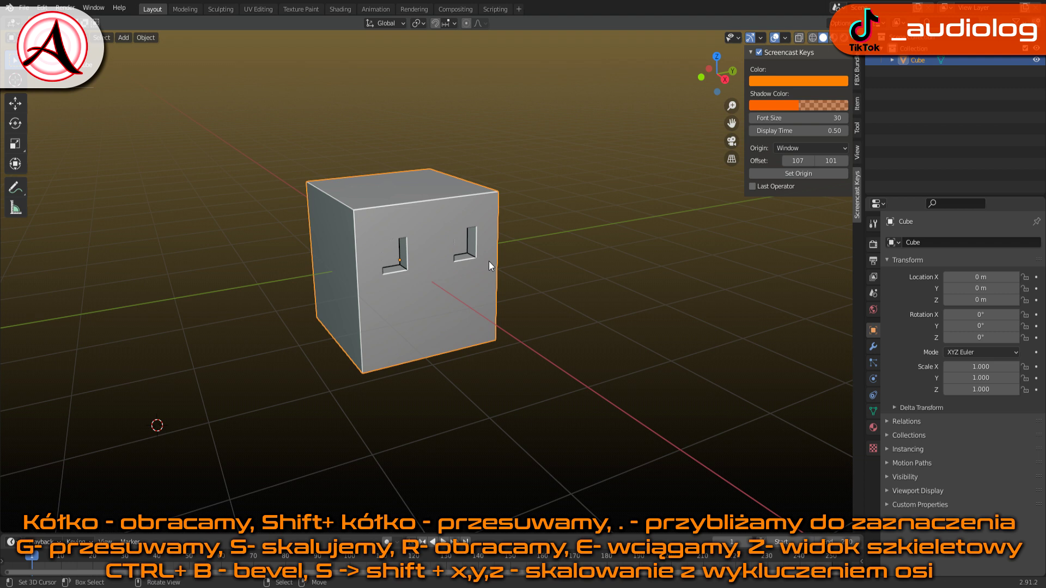
key(s)
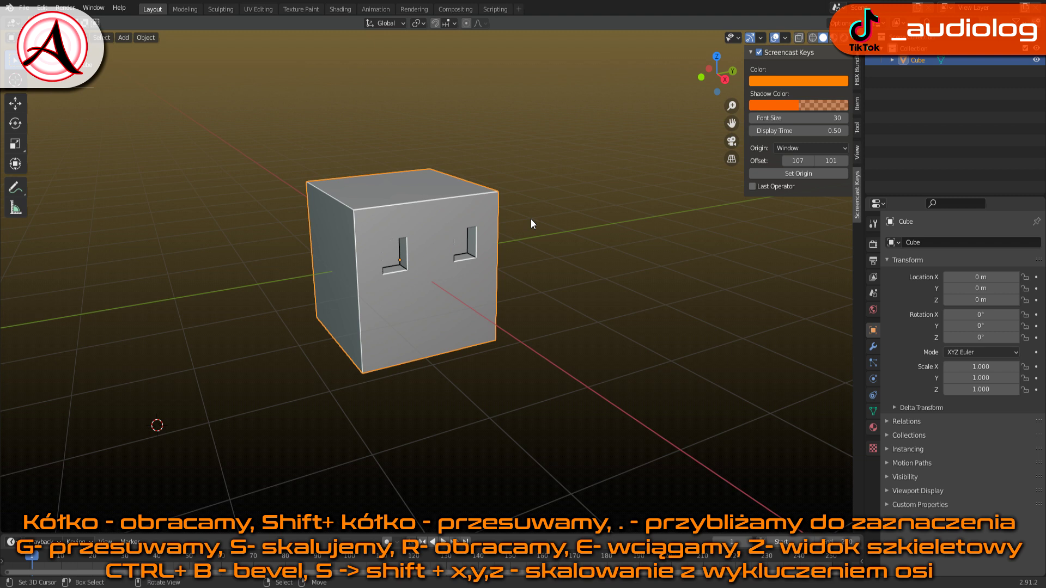
- Begin stretching the eye-holed cube wider and deeper along its horizontal axes
key(s)
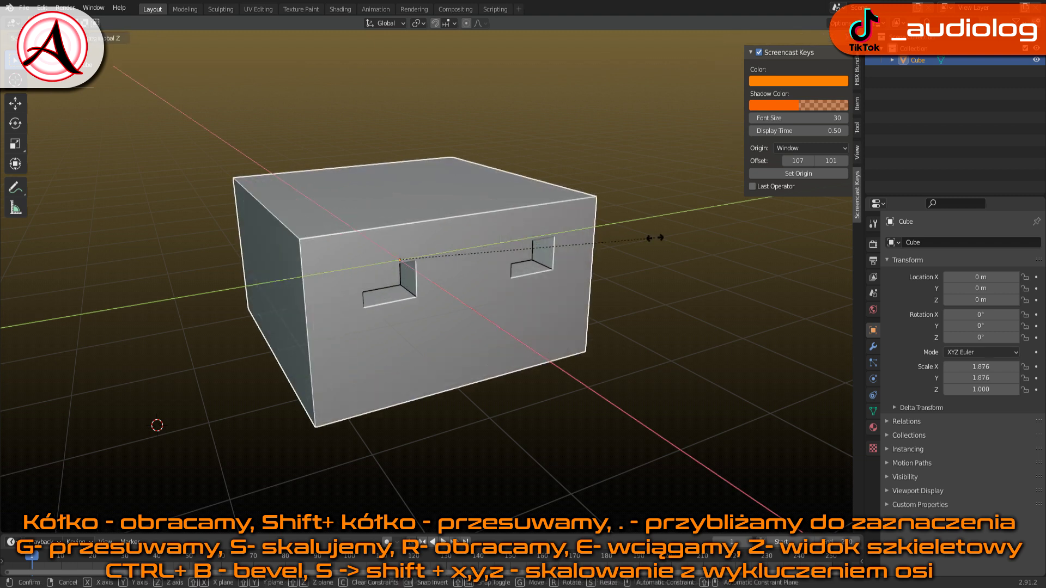
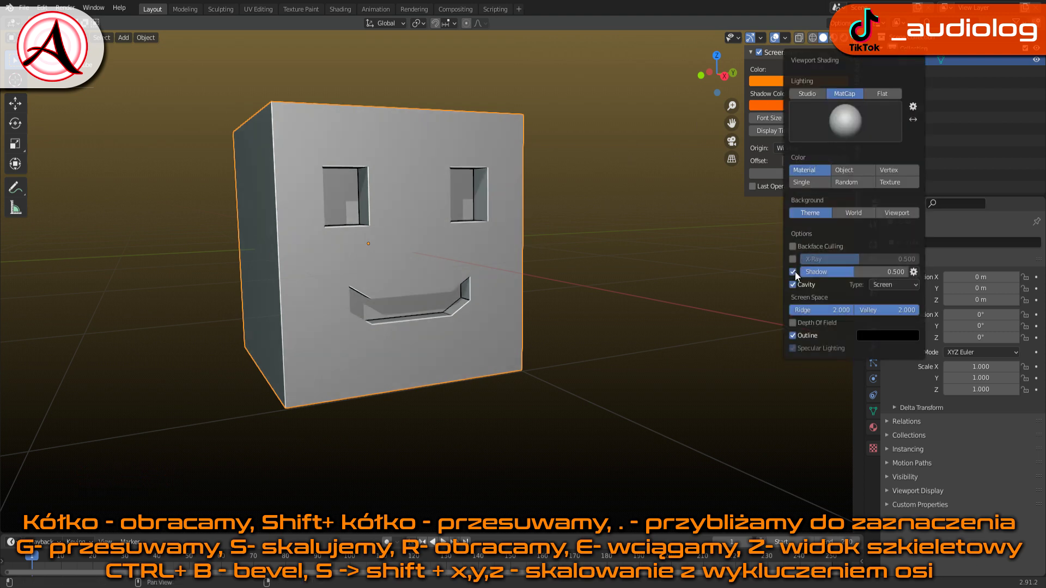
- Orbit the view to inspect the recessed eyes and smile from the front and at an angle
middle_click(536, 272)
middle_click(412, 231)
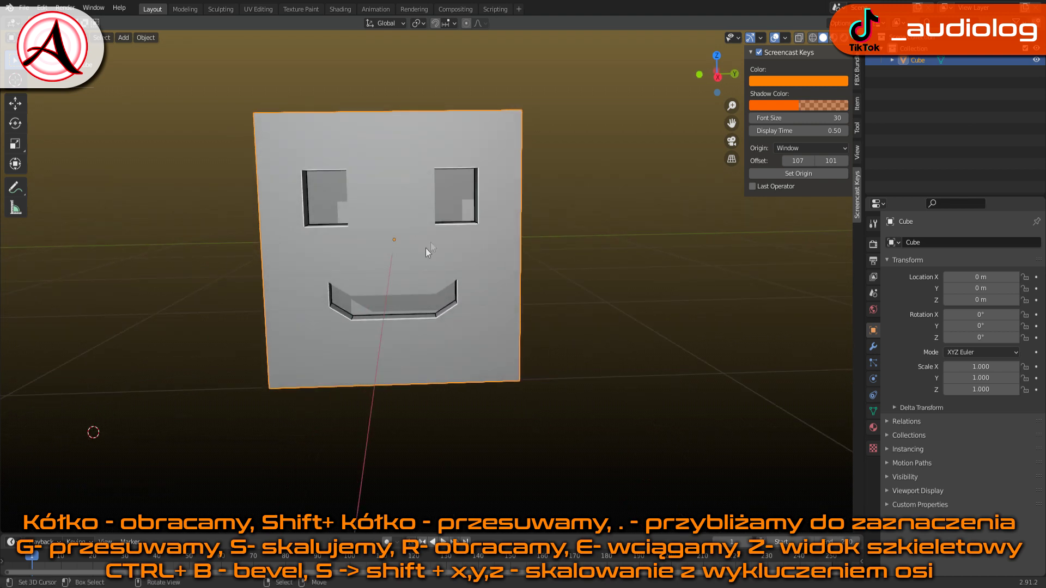
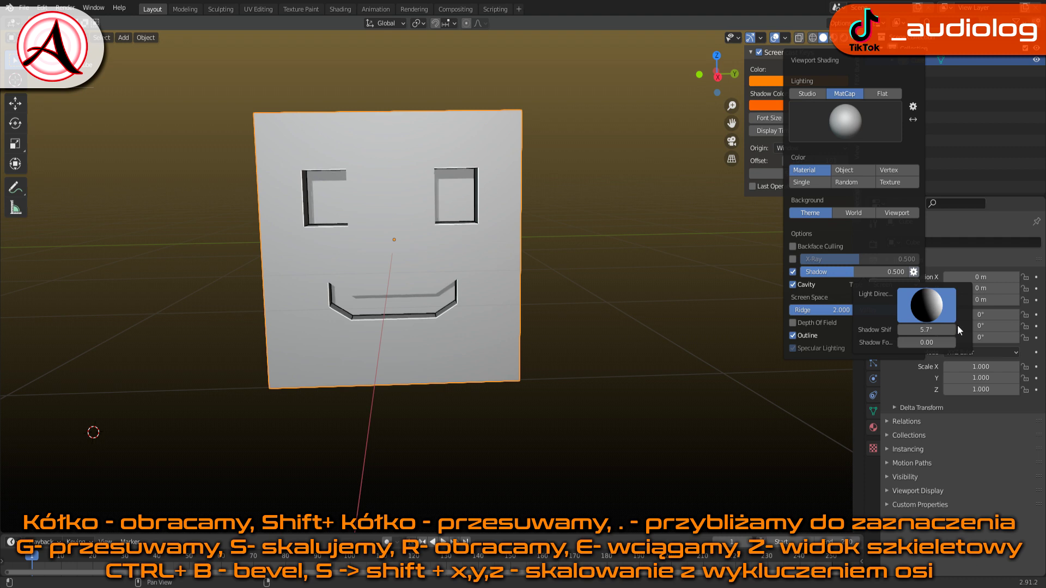
middle_click(564, 302)
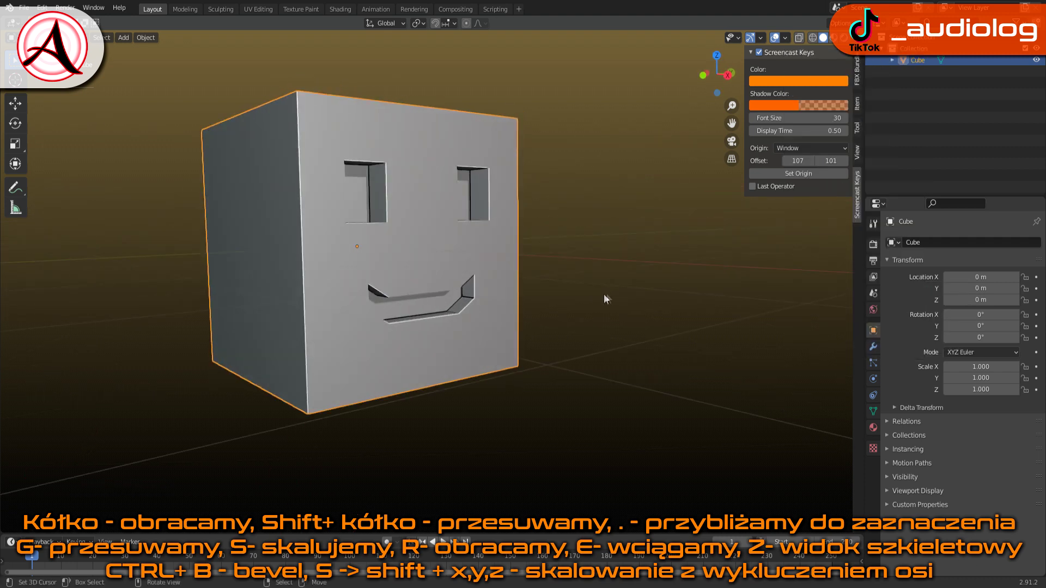
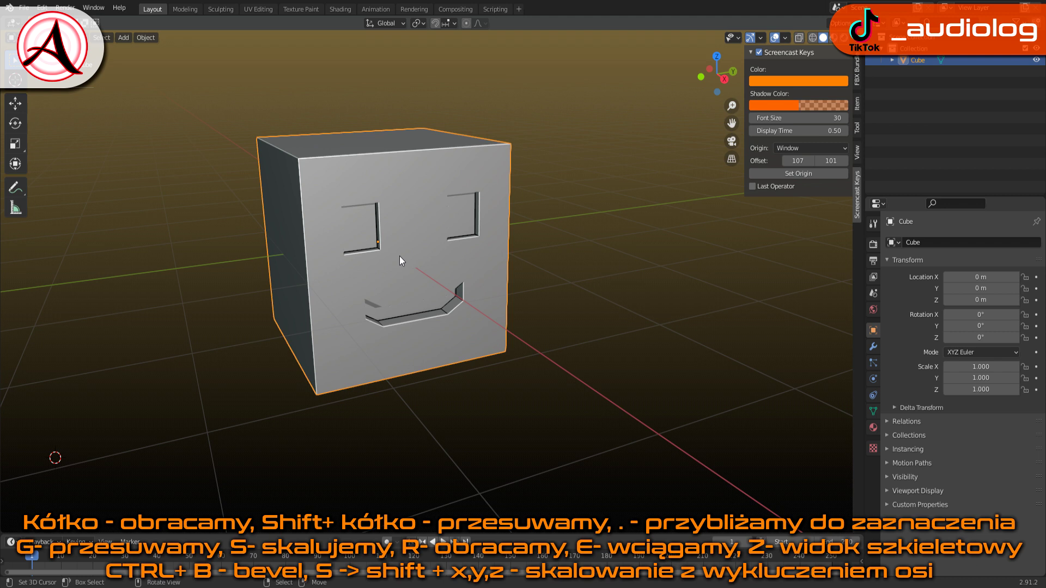
middle_click(395, 188)
scroll(up, 3)
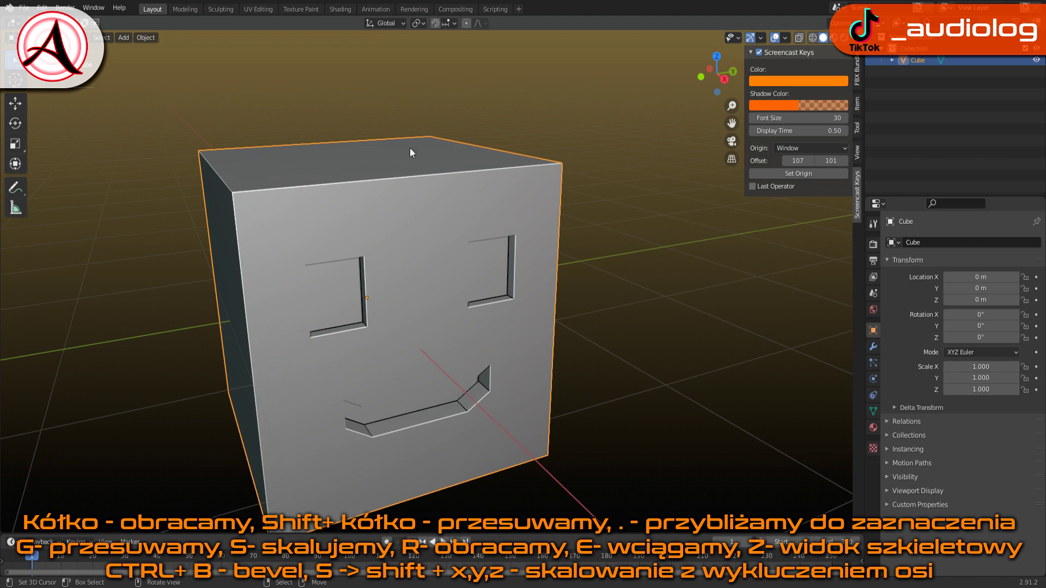
scroll(down, 3)
middle_click(424, 171)
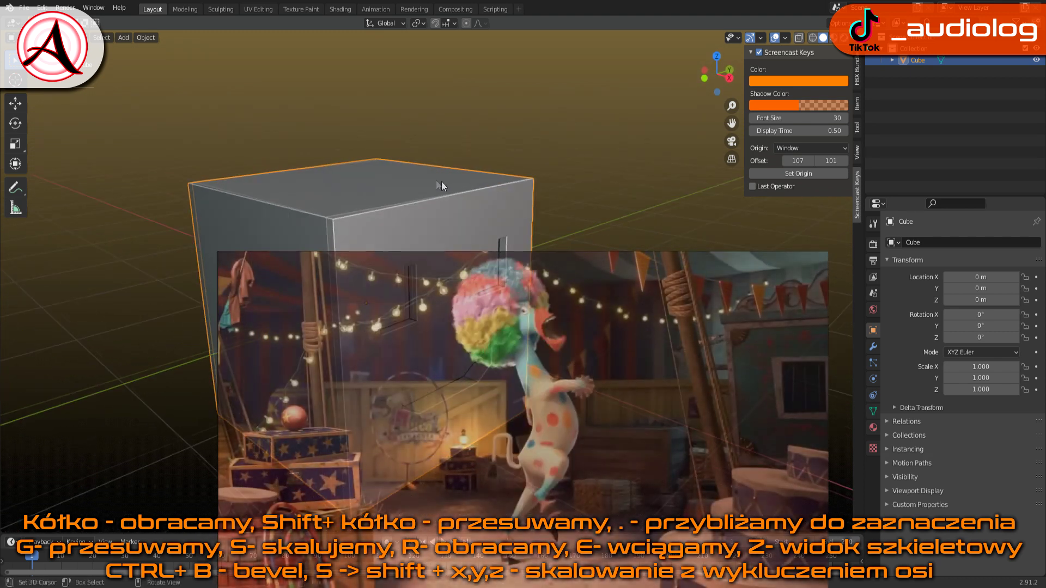
scroll(down, 3)
middle_click(444, 202)
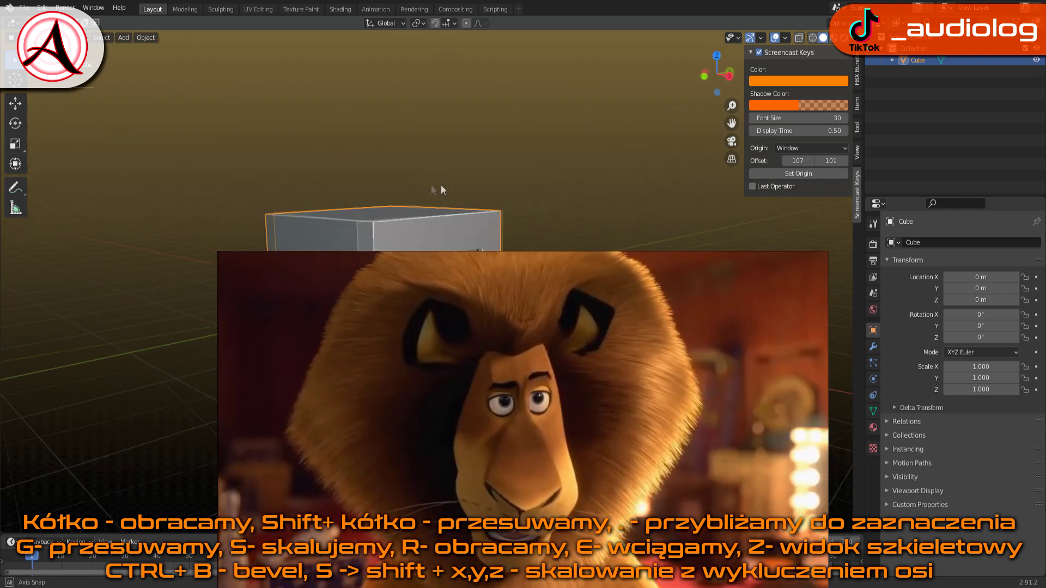
middle_click(475, 162)
middle_click(502, 157)
middle_click(487, 166)
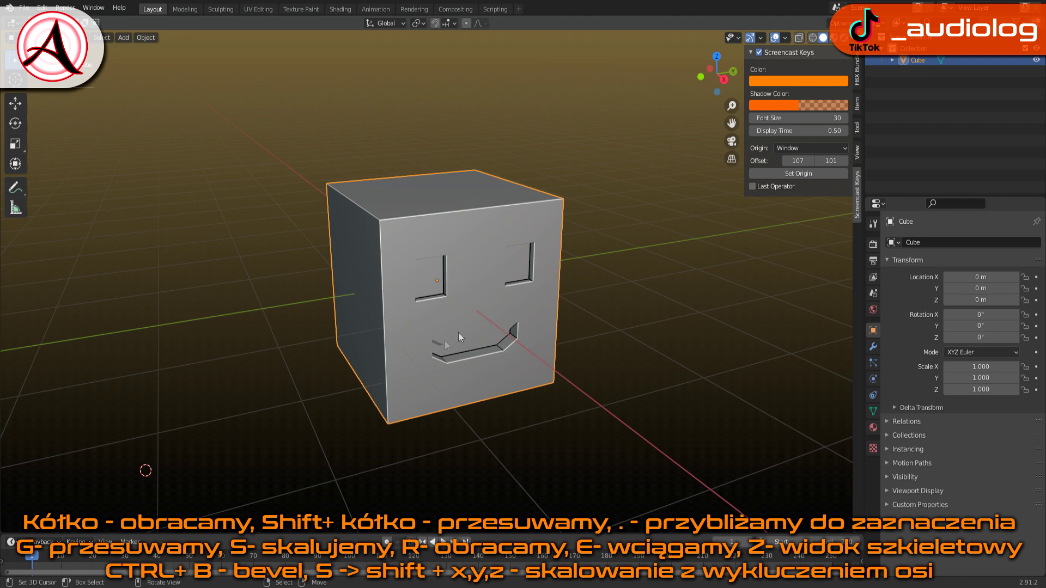
middle_click(460, 335)
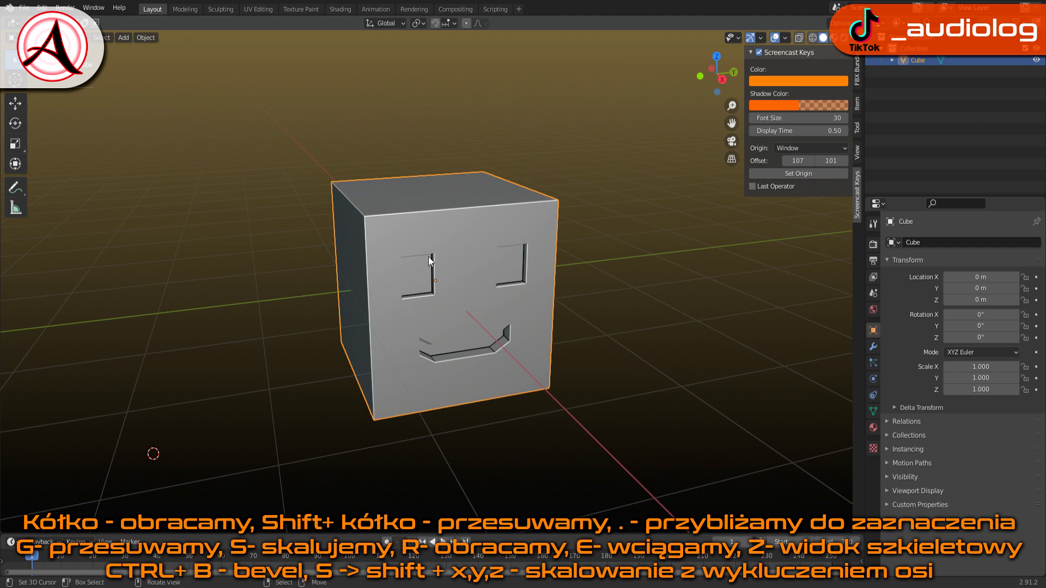
click(394, 234)
click(505, 227)
click(515, 281)
click(536, 342)
click(445, 244)
click(510, 291)
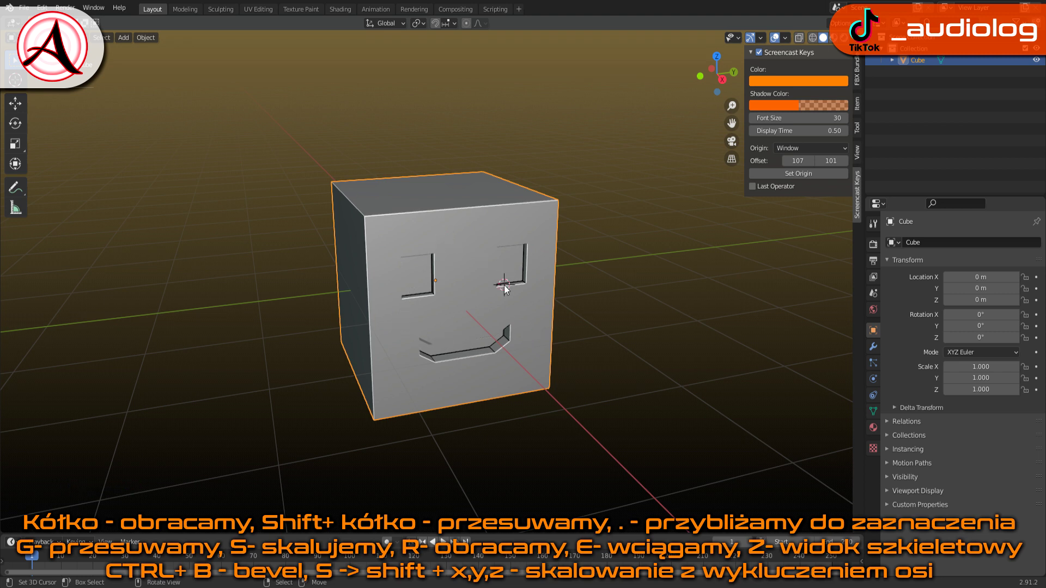
click(435, 199)
middle_click(448, 150)
middle_click(427, 167)
scroll(up, 3)
- Add a UV sphere from the Mesh add menu and inspect it against the cube
key(shift+a)
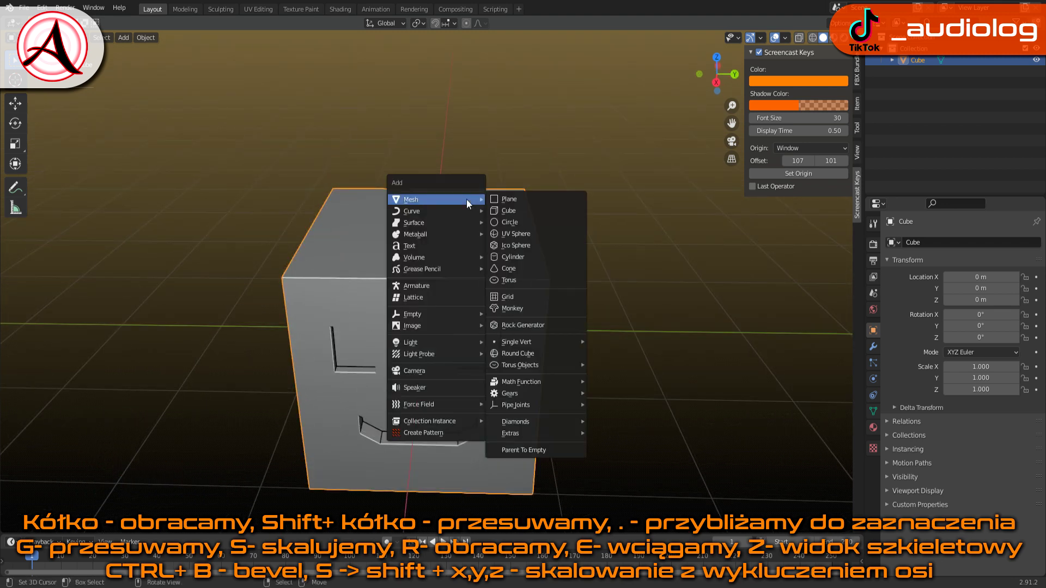
key(shift+a)
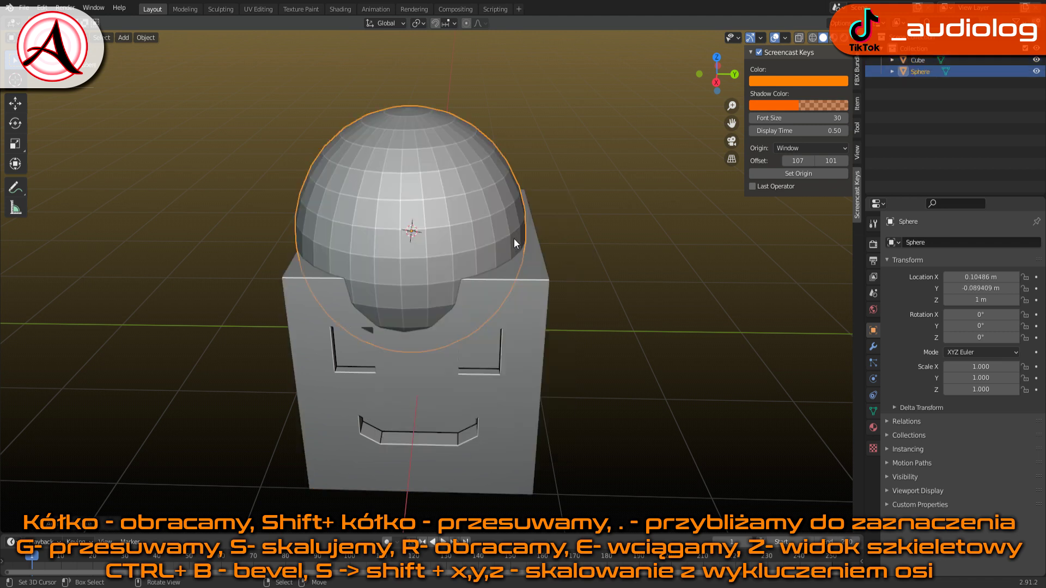
scroll(down, 3)
middle_click(517, 286)
scroll(up, 3)
middle_click(486, 278)
middle_click(473, 284)
middle_click(491, 298)
scroll(up, 3)
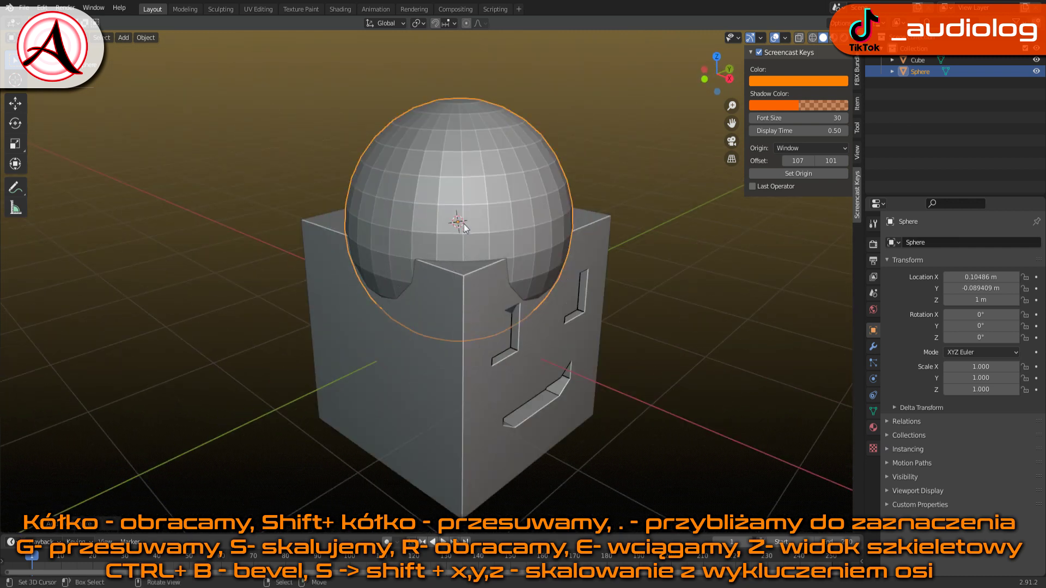
- Lower the sphere along Z into the cube, sinking it to about 0.32 m
middle_click(532, 288)
middle_click(506, 229)
middle_click(505, 228)
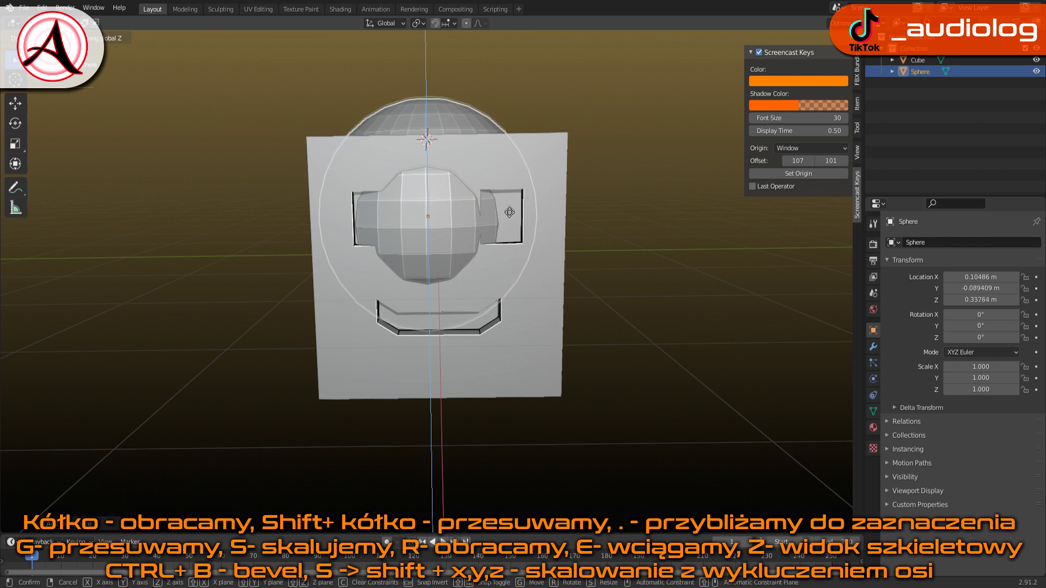
middle_click(449, 208)
middle_click(508, 230)
middle_click(513, 237)
scroll(down, 3)
- Delete the sunken sphere so only the carved cube remains
key(x)
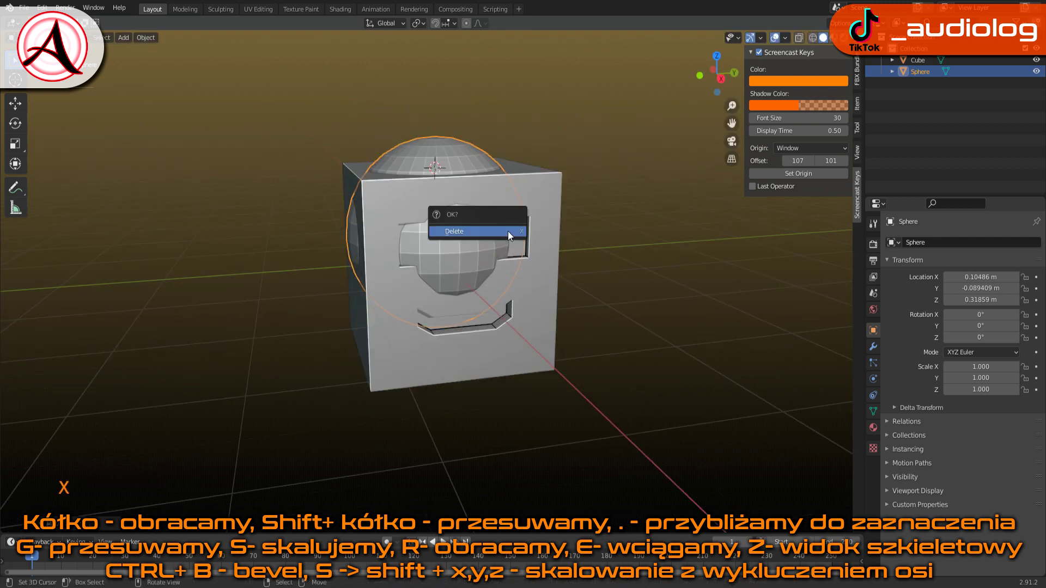
right_click(455, 207)
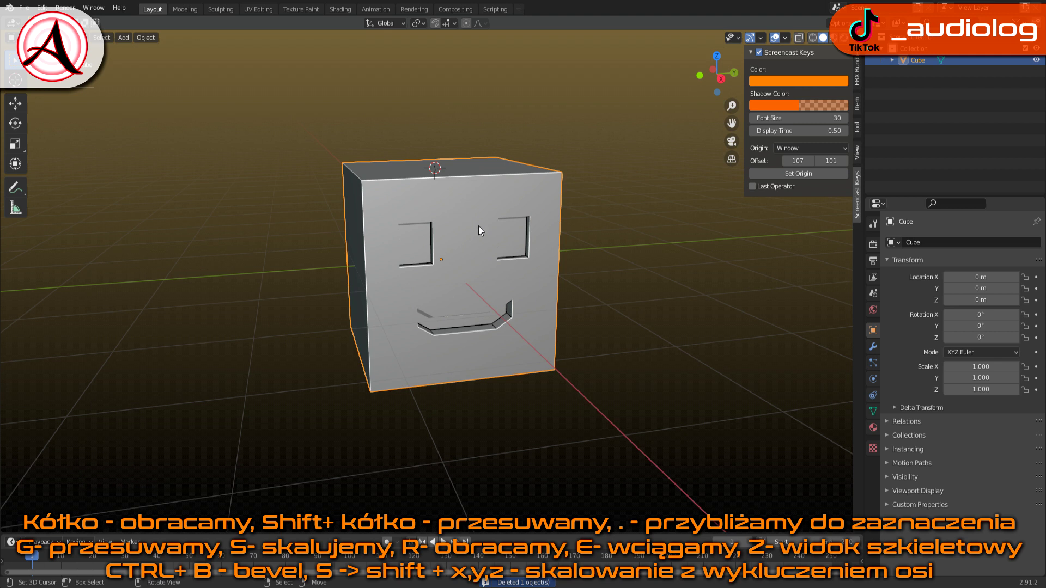
middle_click(464, 210)
middle_click(405, 260)
middle_click(505, 284)
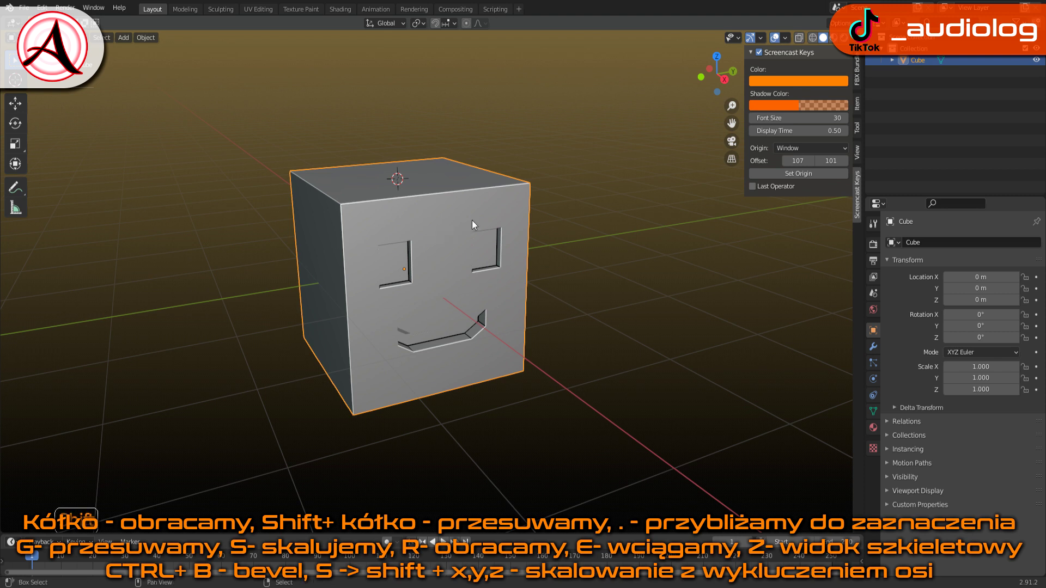
- Bring the add-mesh list back up, ready to place a new UV sphere
key(shift+s)
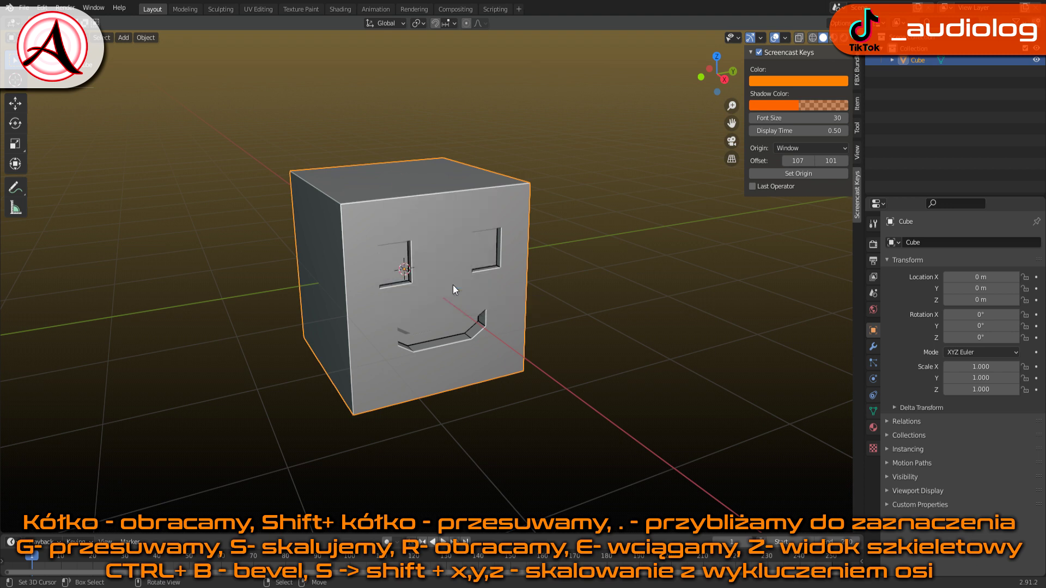
middle_click(444, 285)
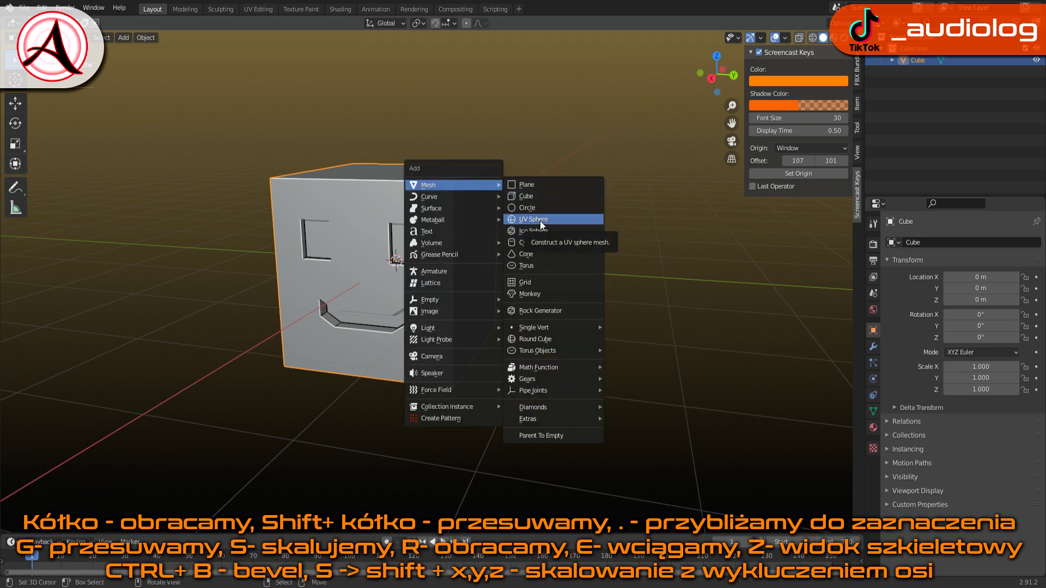
- Add a new UV sphere and start enlarging it above the cube
scroll(down, 3)
key(s)
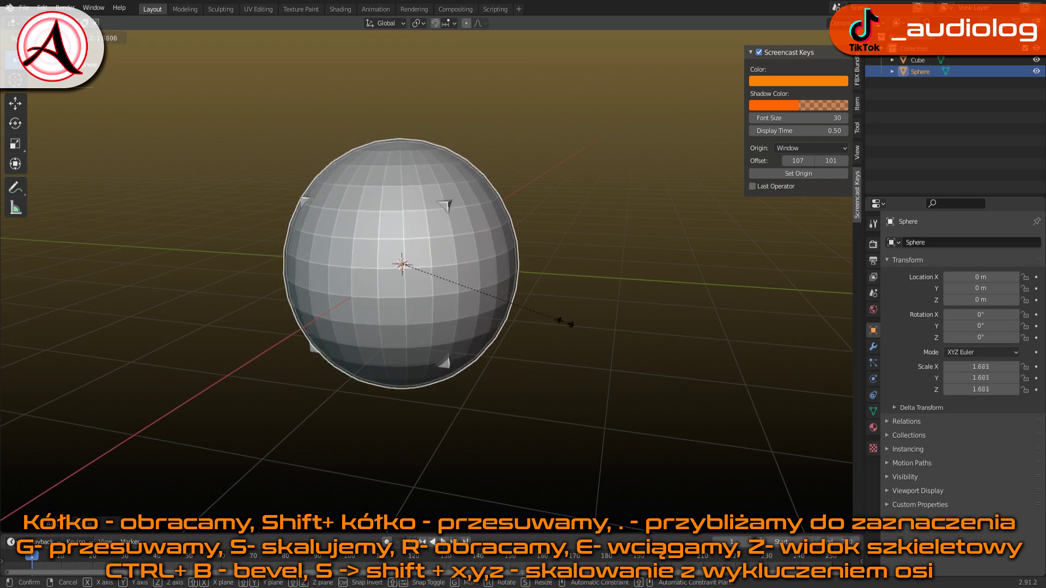
middle_click(555, 320)
middle_click(473, 315)
scroll(up, 3)
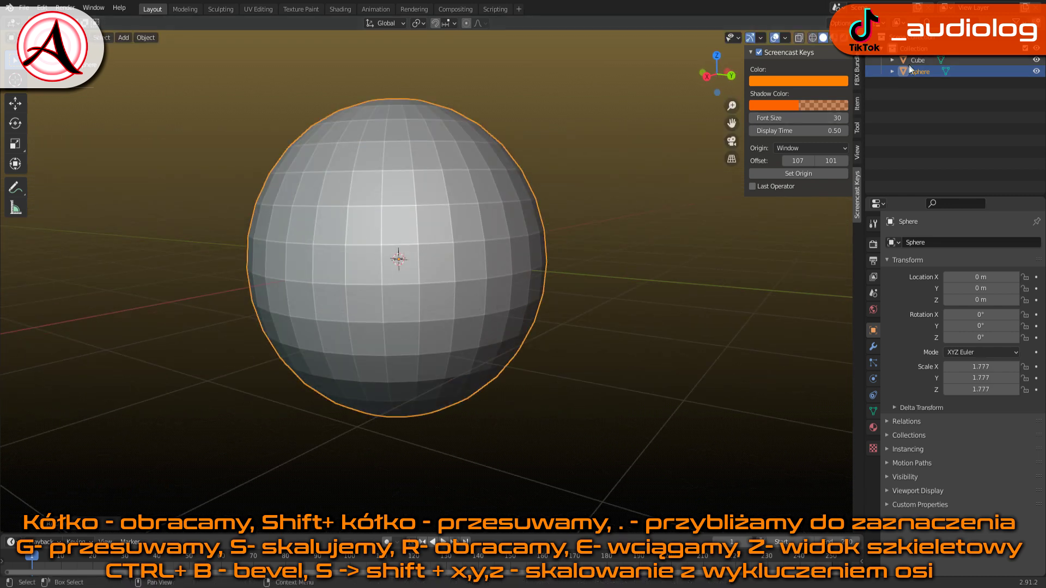
click(915, 65)
- Move the sphere along X and Z to about 1.36 m over the cube top, scaled to roughly 1.94
key(g)
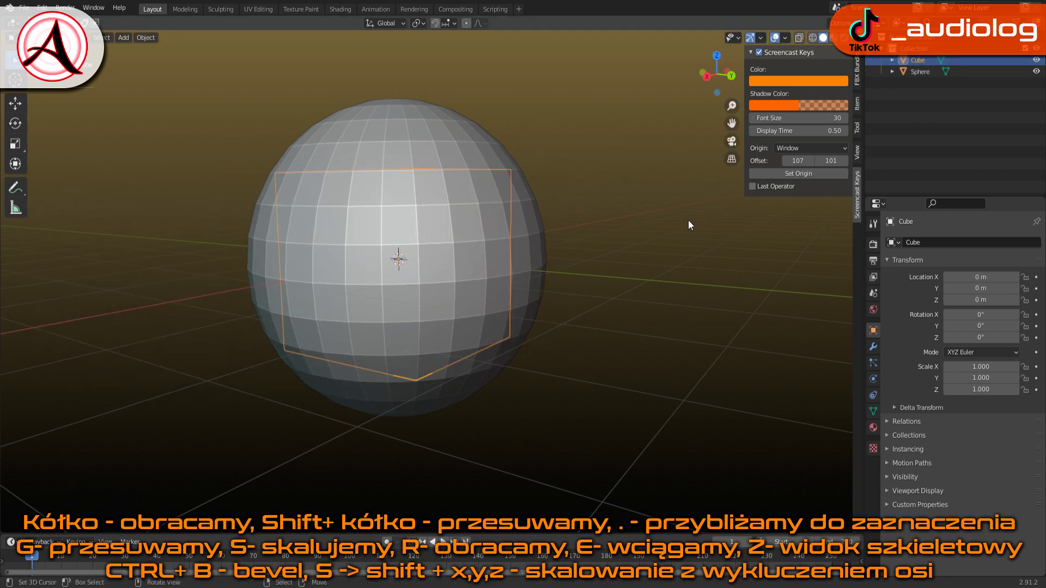
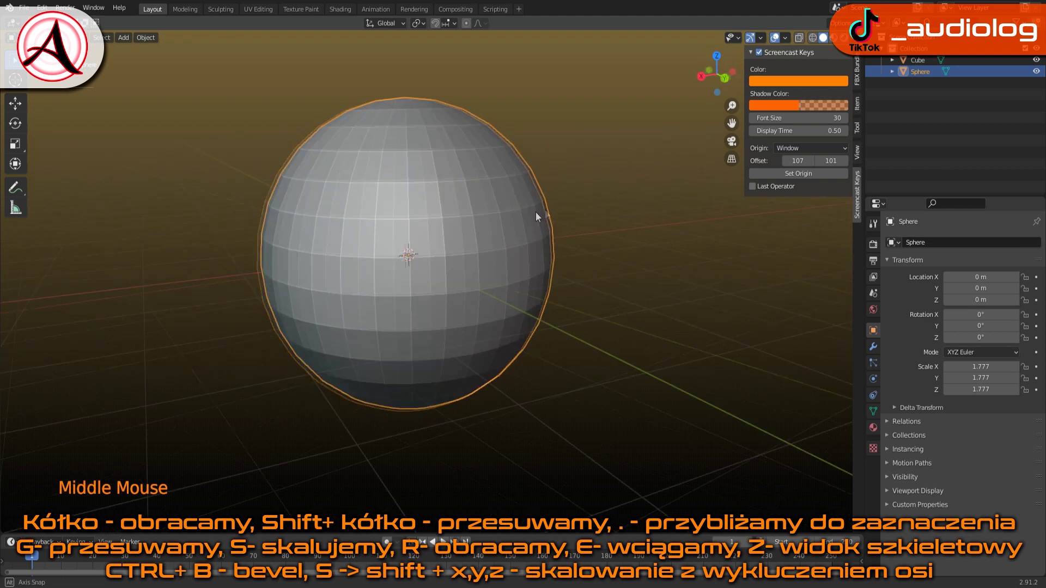
key(s)
key(g)
key(g)
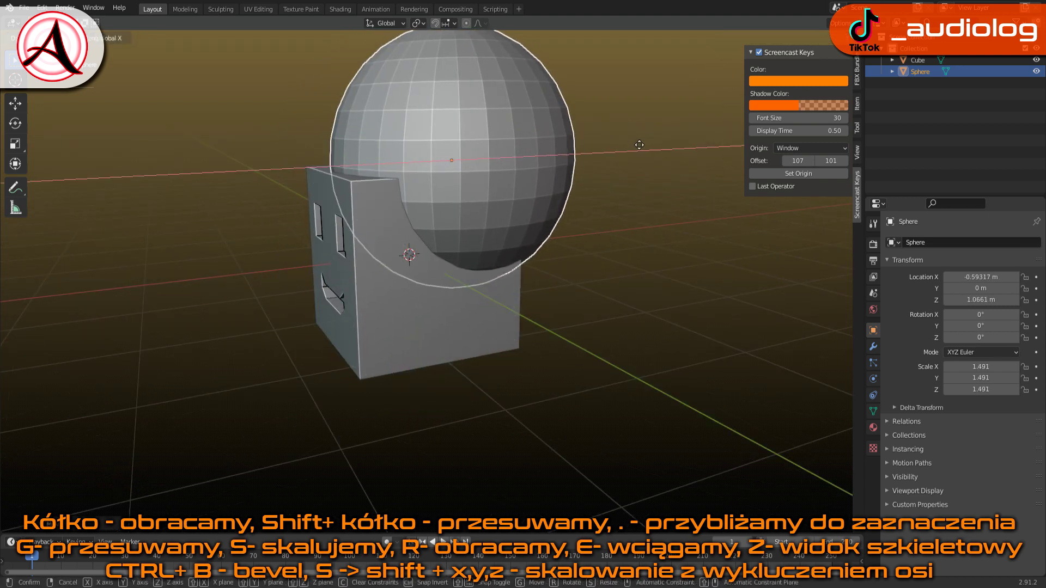
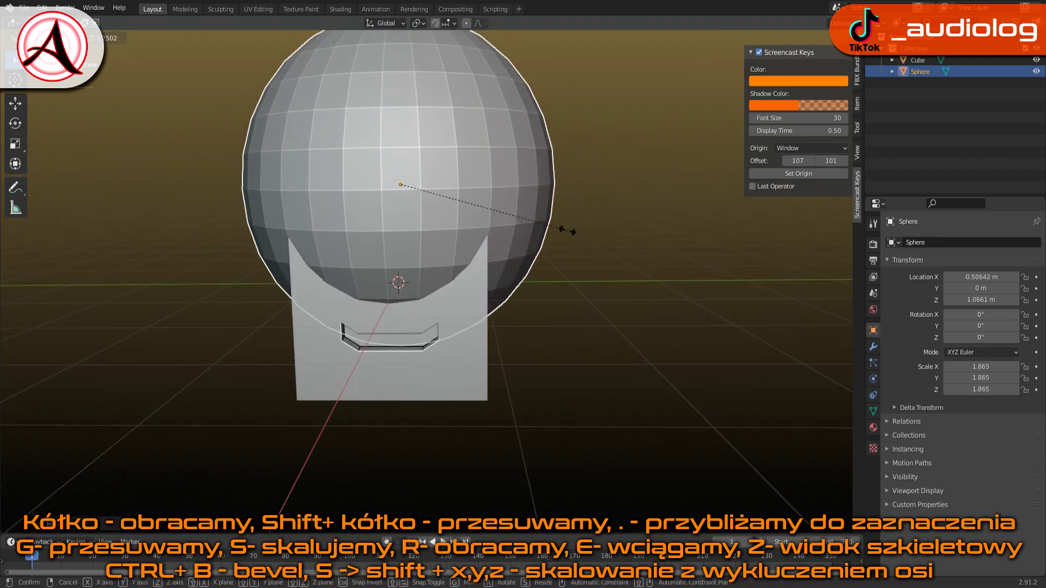
key(g)
- Orbit around the sphere head and cube to check the smile faces forward
middle_click(474, 239)
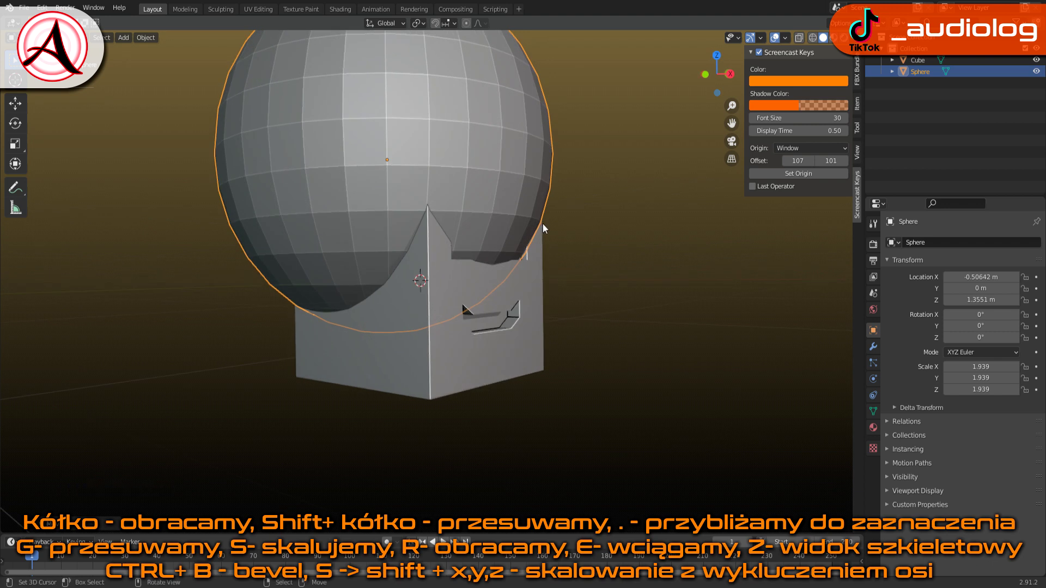
middle_click(586, 222)
scroll(up, 3)
middle_click(512, 206)
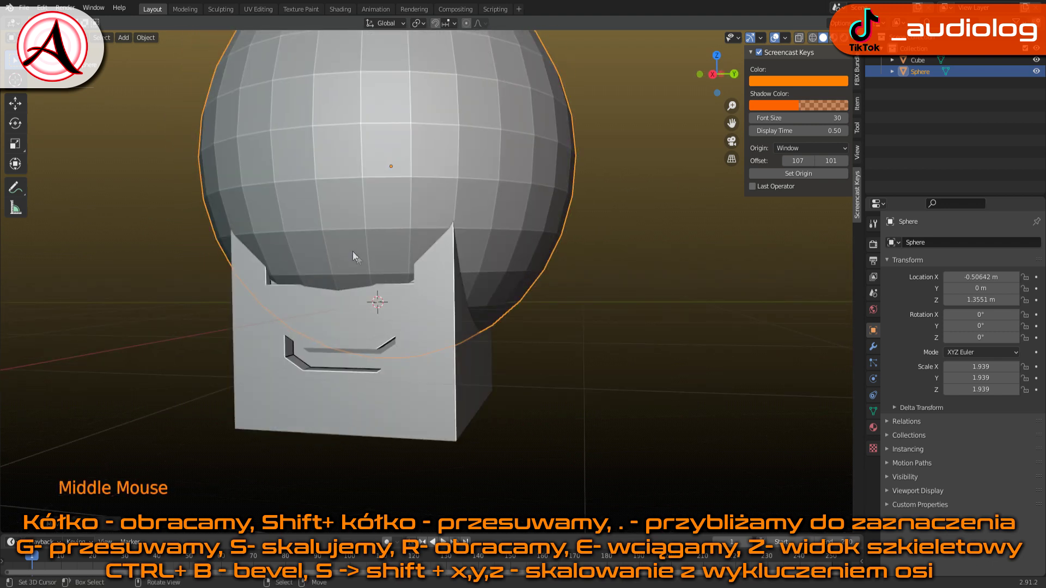